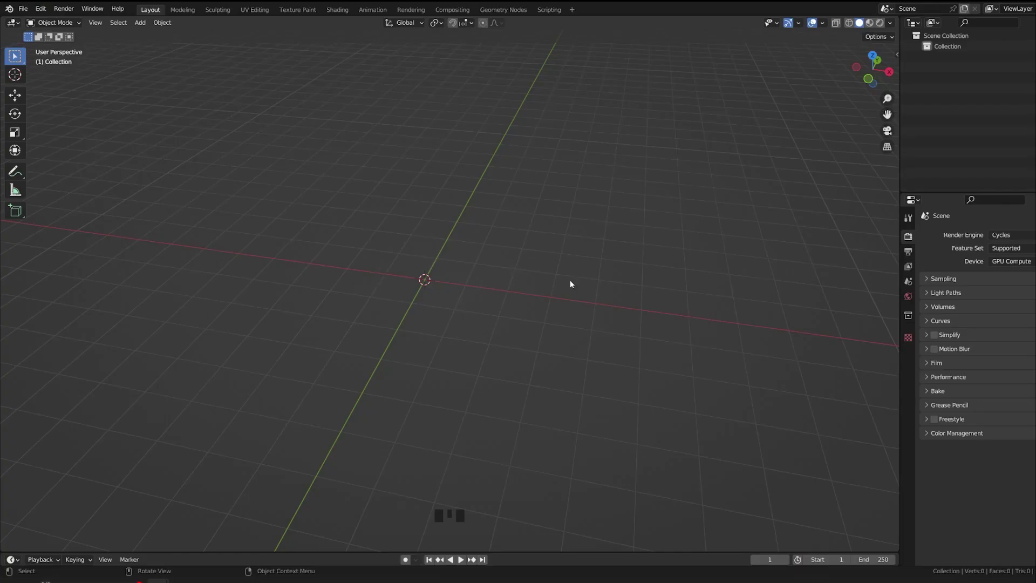
Review the add-ons list in Preferences to confirm Curve Extra Objects is enabled.
left_click_drag(53, 14, 144, 220)
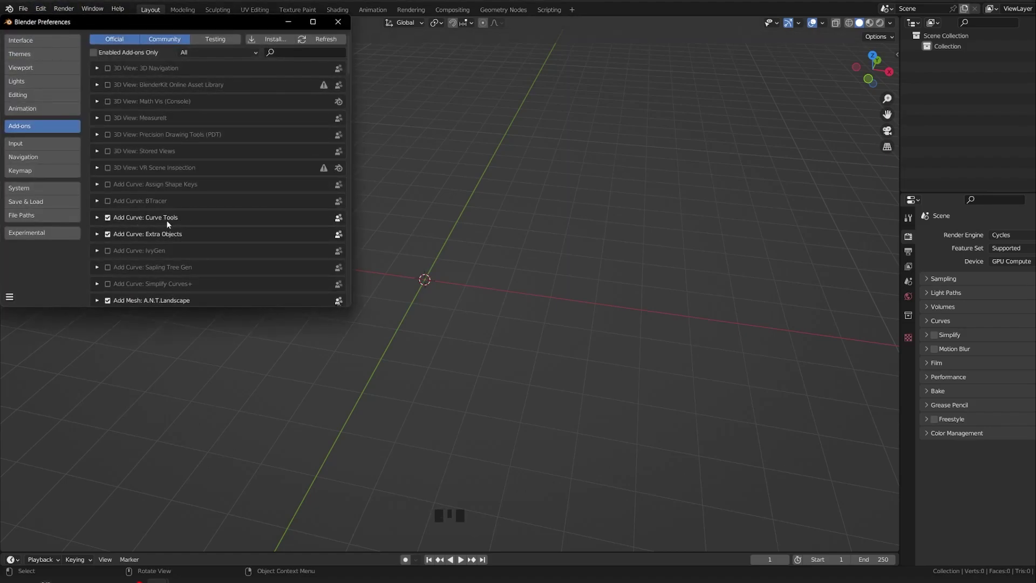
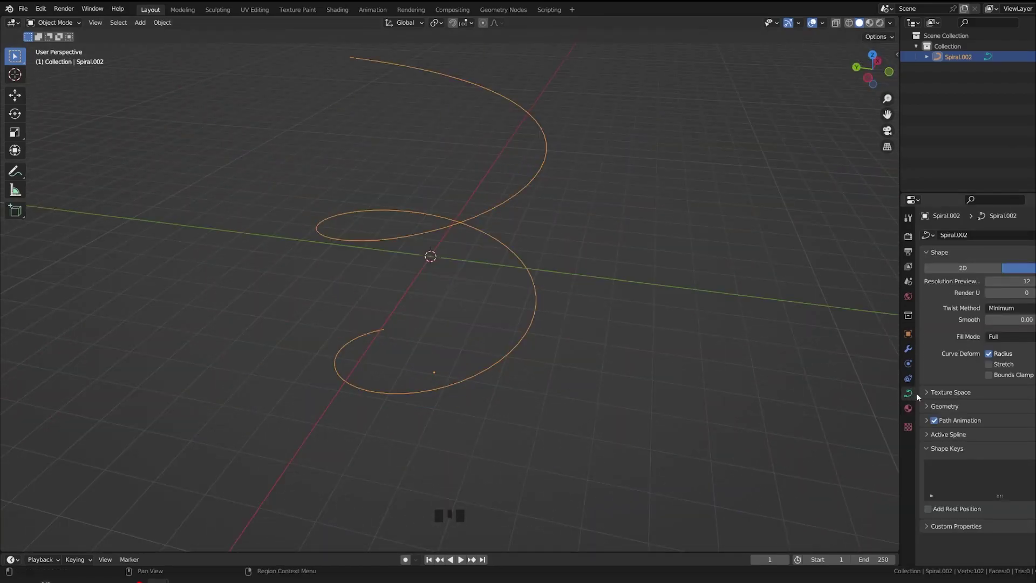
Expand the spiral curve's Geometry settings to reach the bevel depth and resolution.
left_click_drag(958, 410, 939, 466)
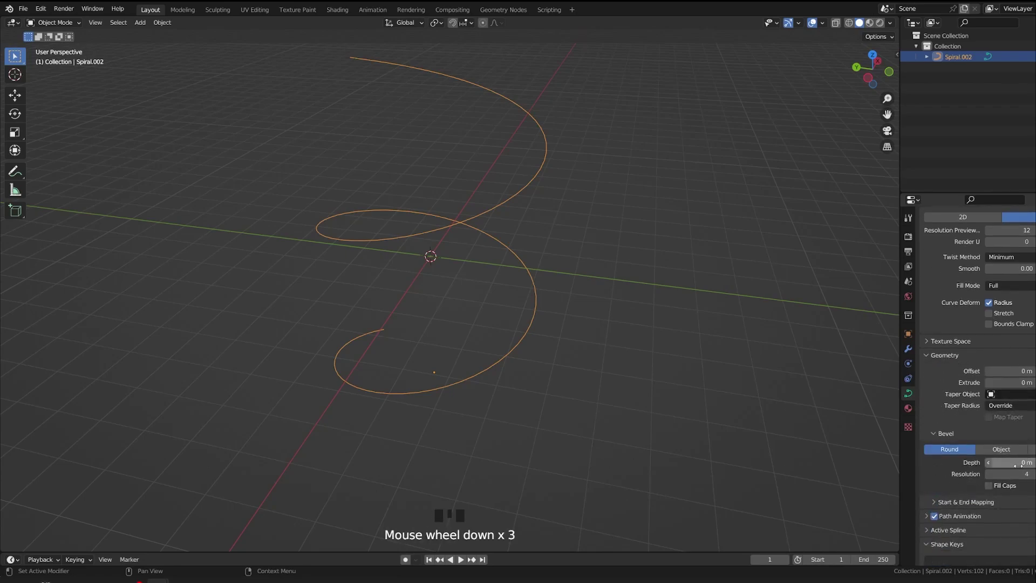
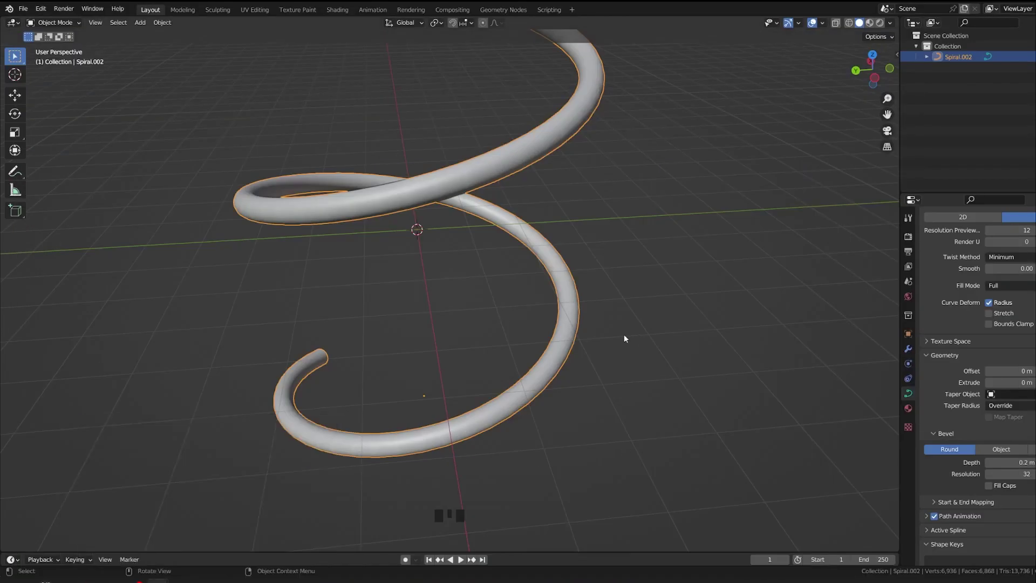
Expand Start & End Mapping on the 0.2 m tube to reach the Factor Start setting.
left_click(933, 506)
scroll("down", 3)
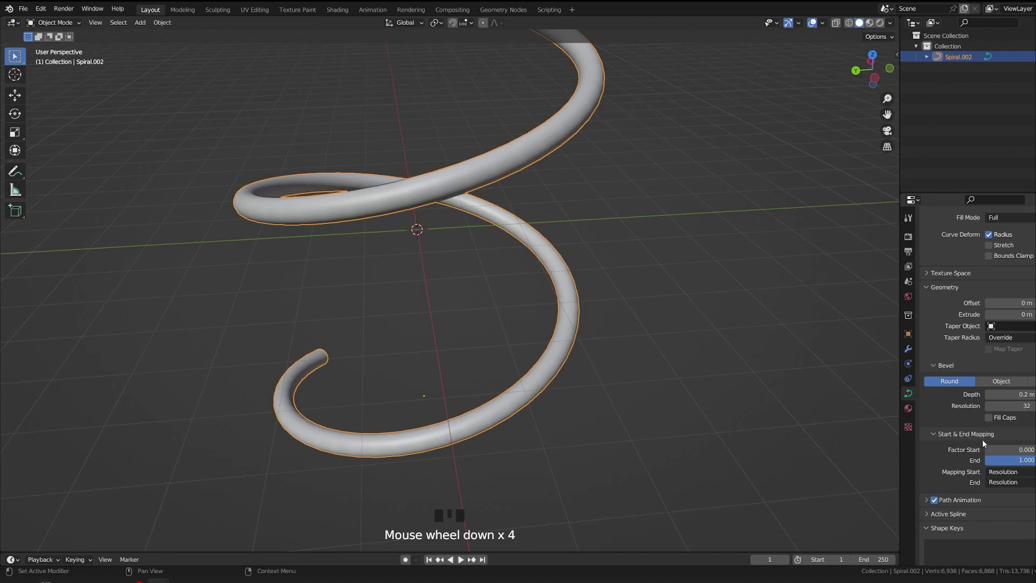
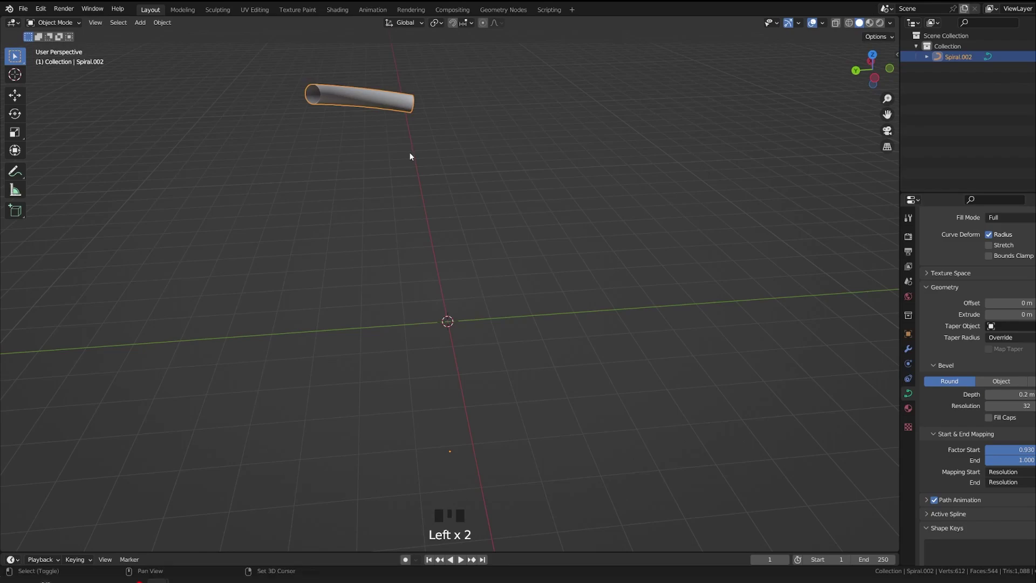
Duplicate the trimmed tube piece as Spiral.001 with Shift+D.
key("shift+d")
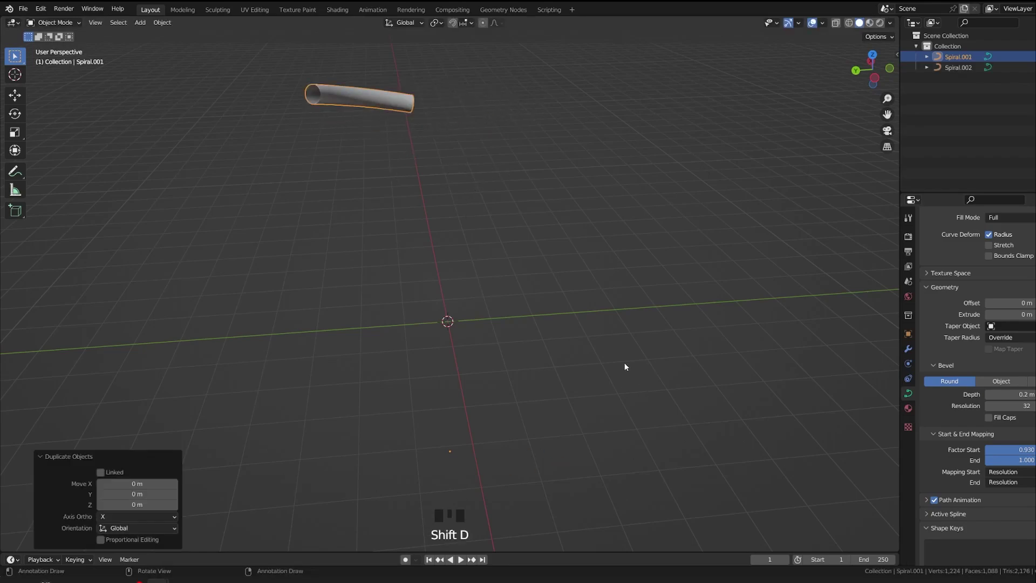
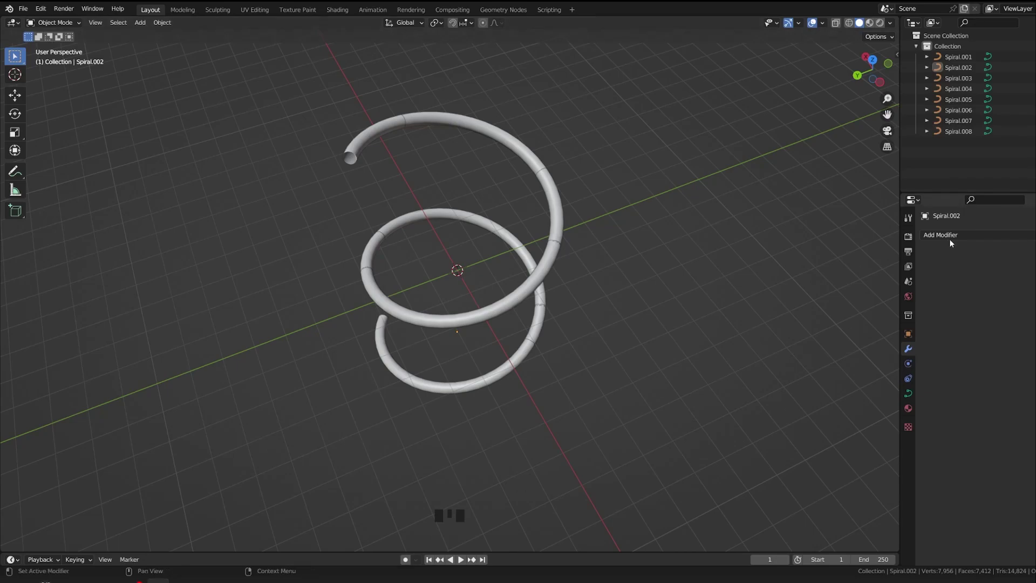
Add Subdivision Surface and Solidify modifiers to Spiral.002 with 0.01 m thickness.
left_click_drag(965, 236, 272, 267)
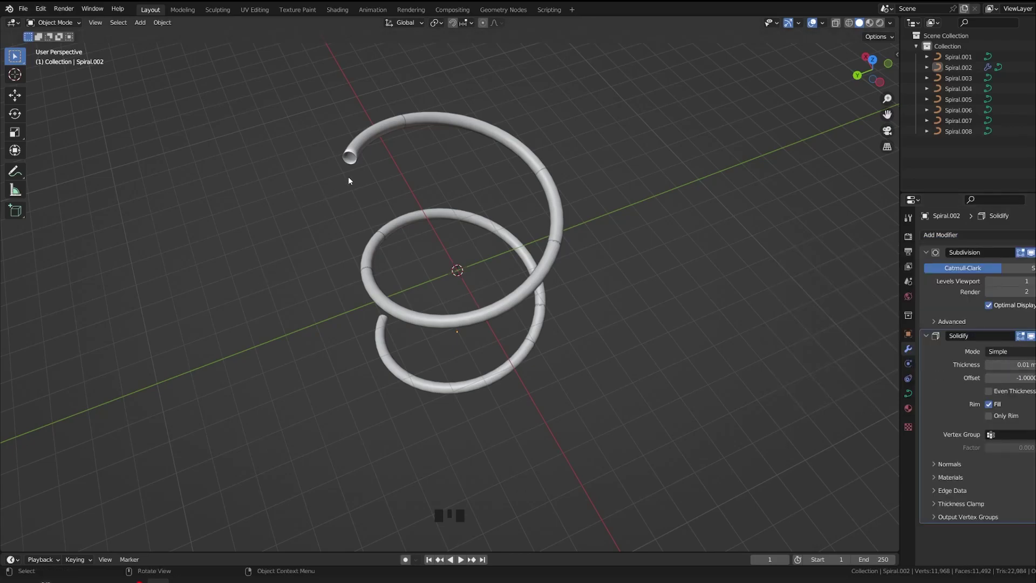
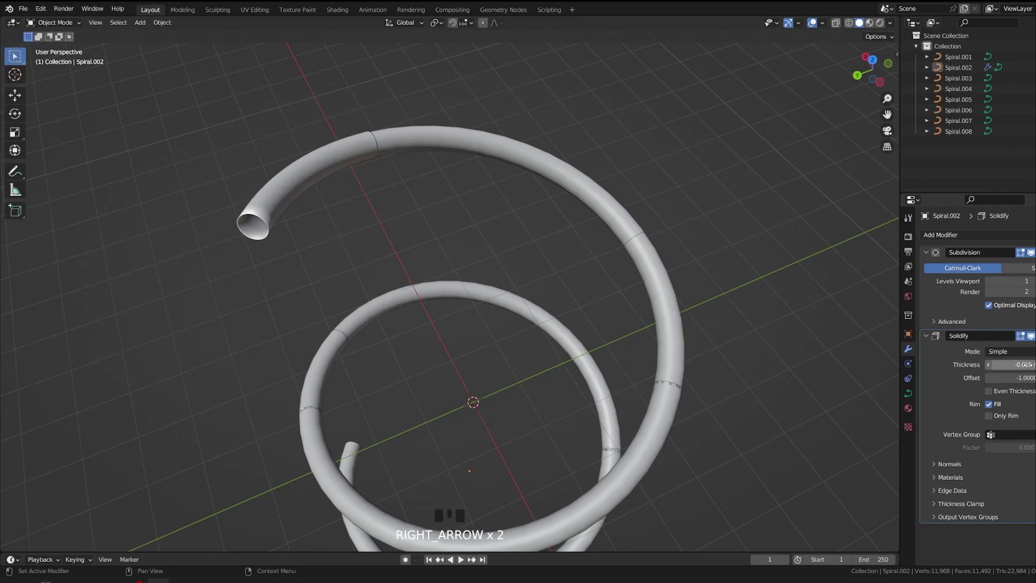
left_click_drag(340, 218, 408, 132)
scroll("down", 3)
scroll("up", 3)
left_click_drag(443, 271, 449, 221)
Copy the subdivision and solidify modifiers onto the other spiral pieces.
scroll("down", 3)
scroll("up", 3)
scroll("down", 3)
left_click_drag(403, 239, 455, 247)
key("ctrl+z")
left_click_drag(490, 210, 1021, 212)
Give Spiral.001 its own Subdivision and Solidify modifiers with 0.01 m thickness.
left_click(987, 244)
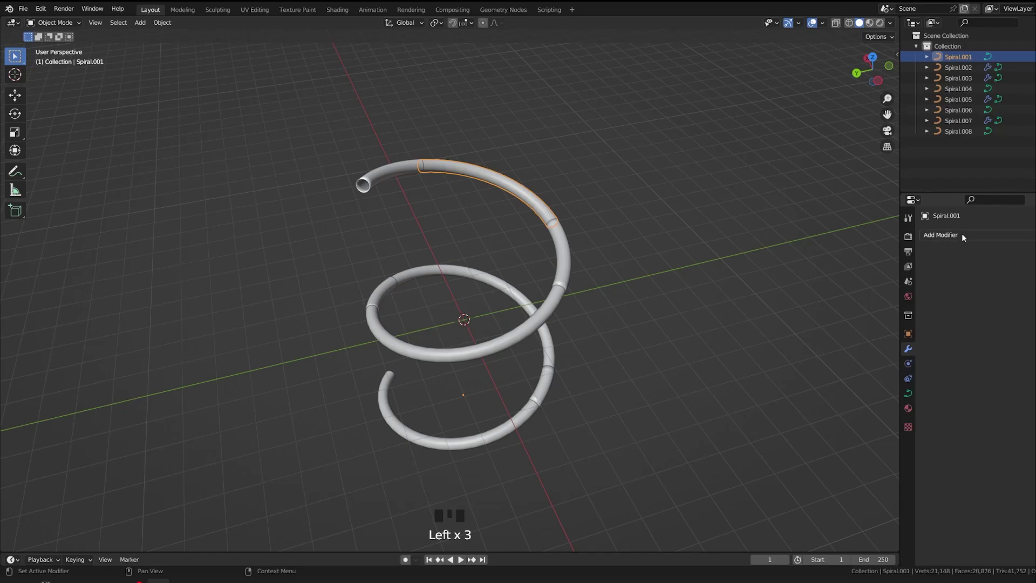
left_click_drag(965, 238, 531, 302)
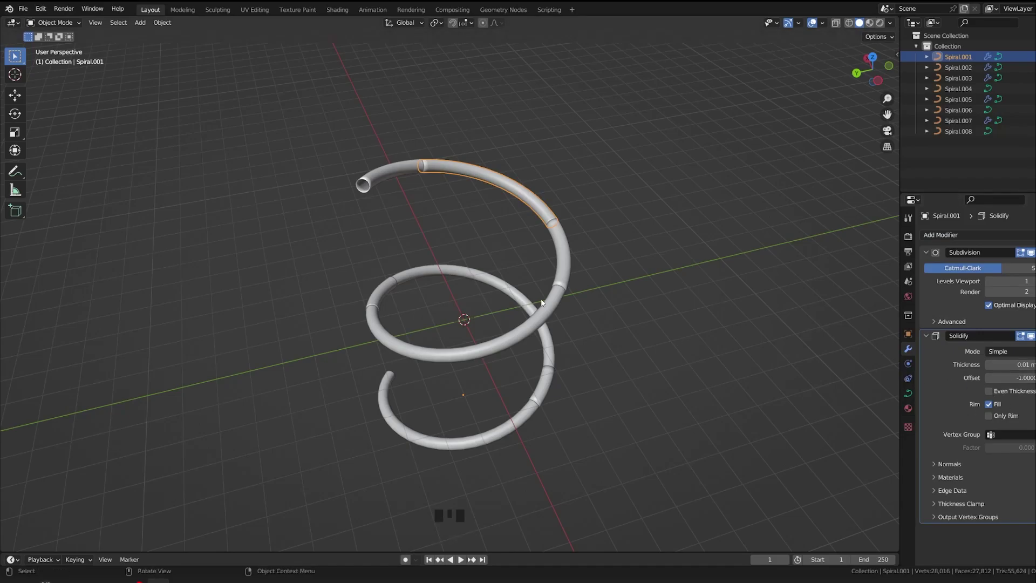